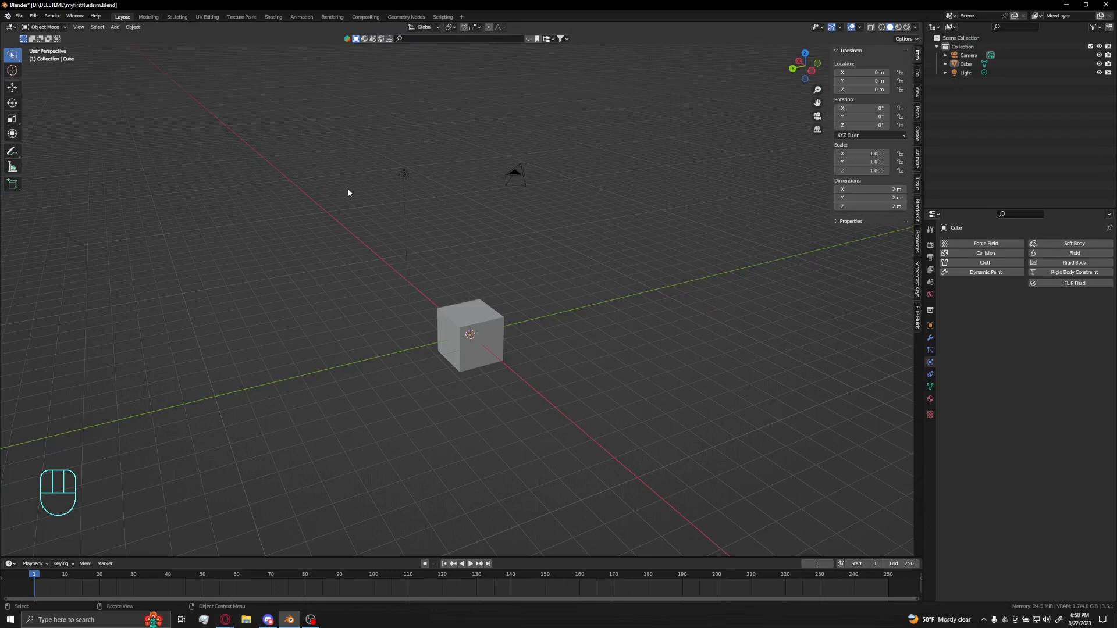
# Enable the FLIP Fluids add-on from Preferences, filtering the add-on list by 'flip'.
pyautogui.moveTo(31, 19); pyautogui.dragTo(61, 144)
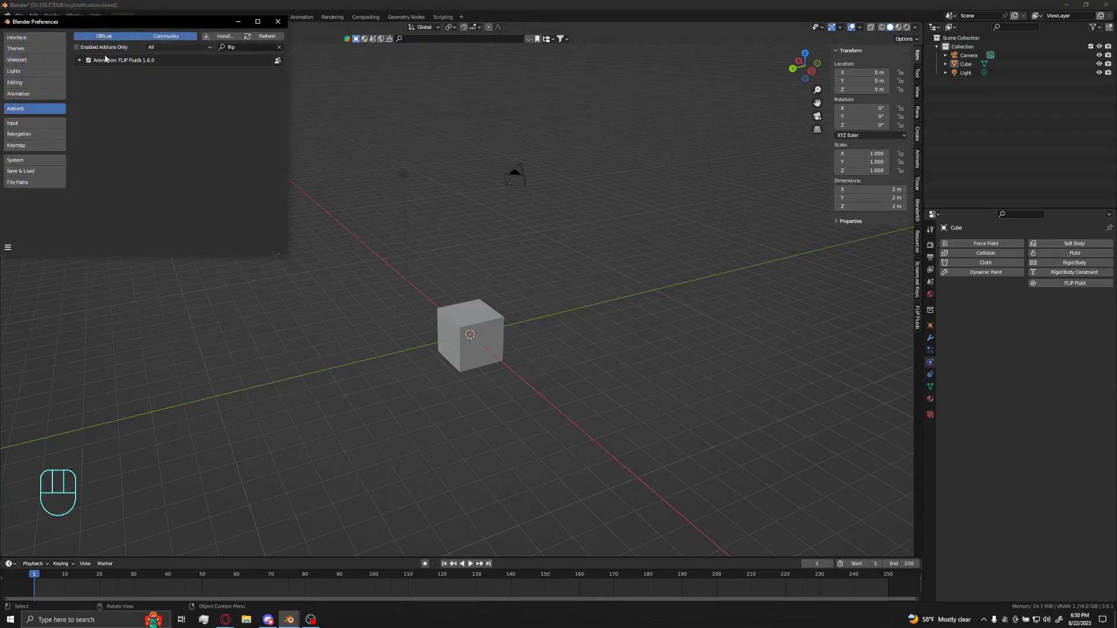
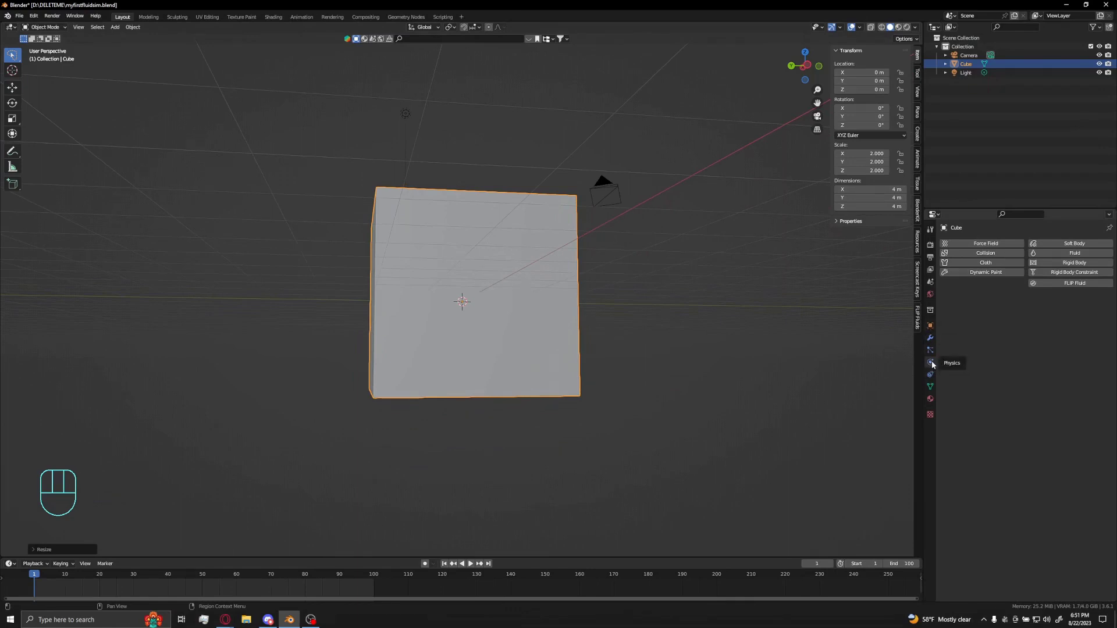
# Make the cube a FLIP Fluids Domain in Physics properties at 65 resolution.
pyautogui.click(1048, 286)
pyautogui.moveTo(1041, 317); pyautogui.dragTo(1031, 333)
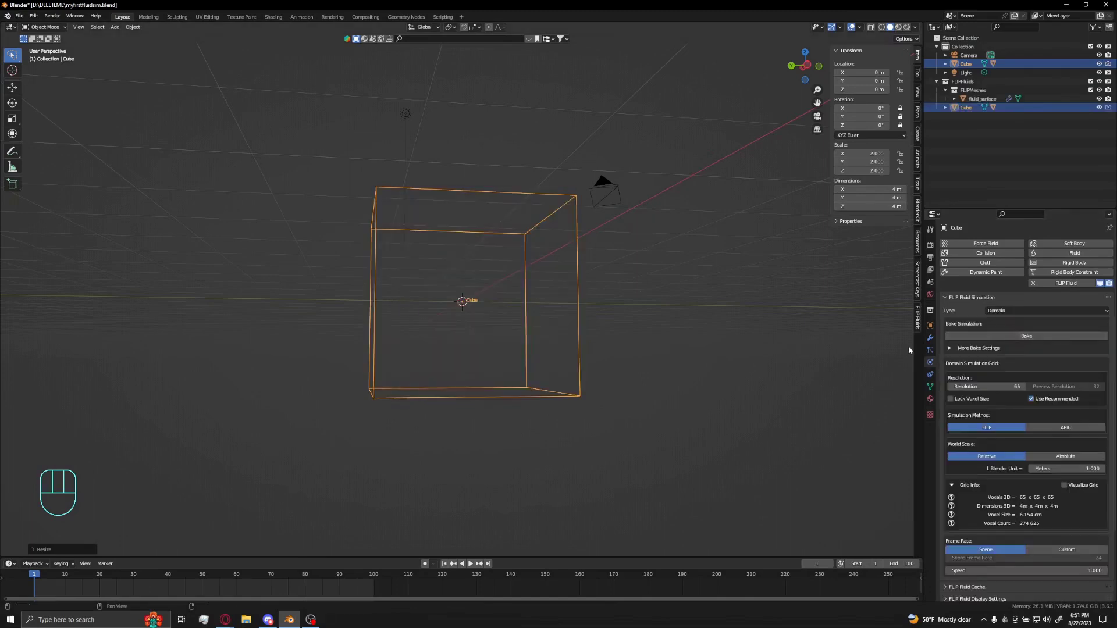
pyautogui.moveTo(721, 349); pyautogui.dragTo(702, 363)
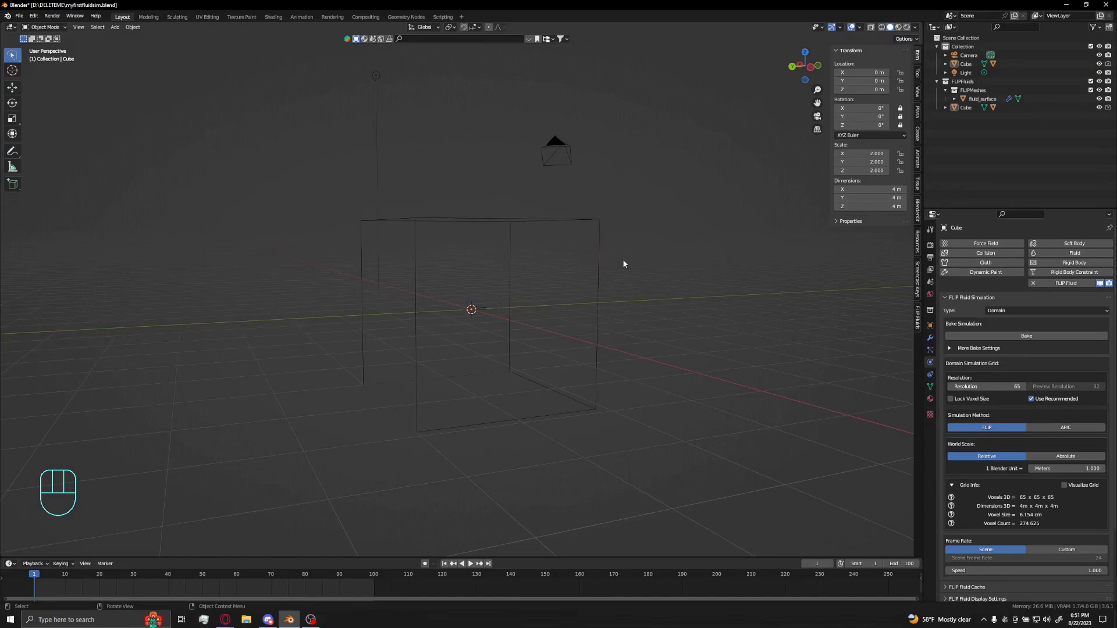
# Add an icosphere and move it upward along Z inside the domain.
pyautogui.press('shift+a')
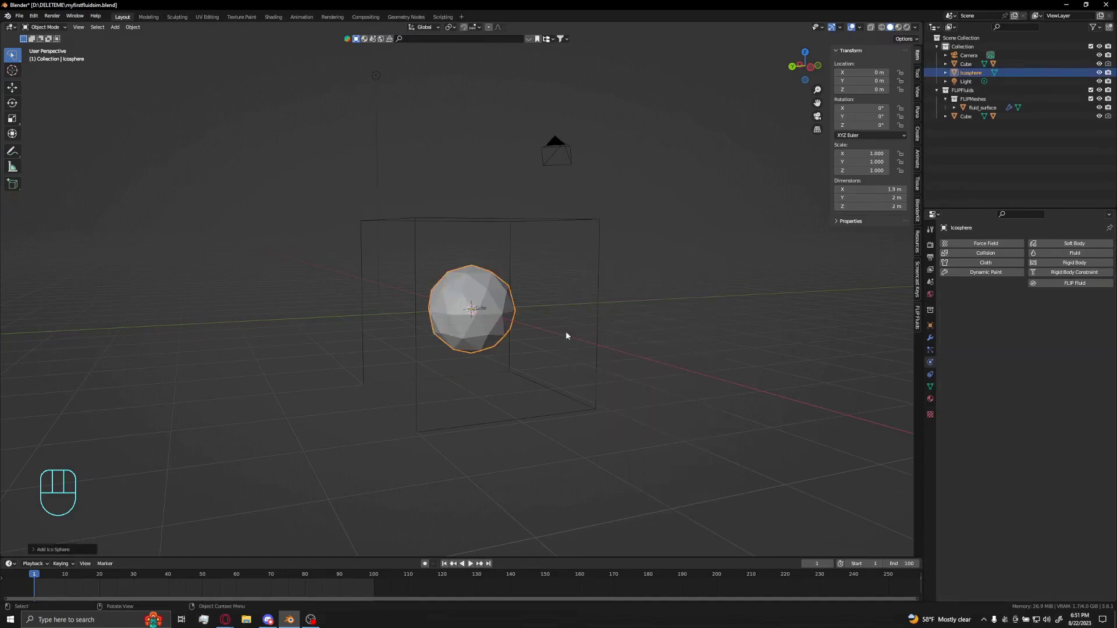
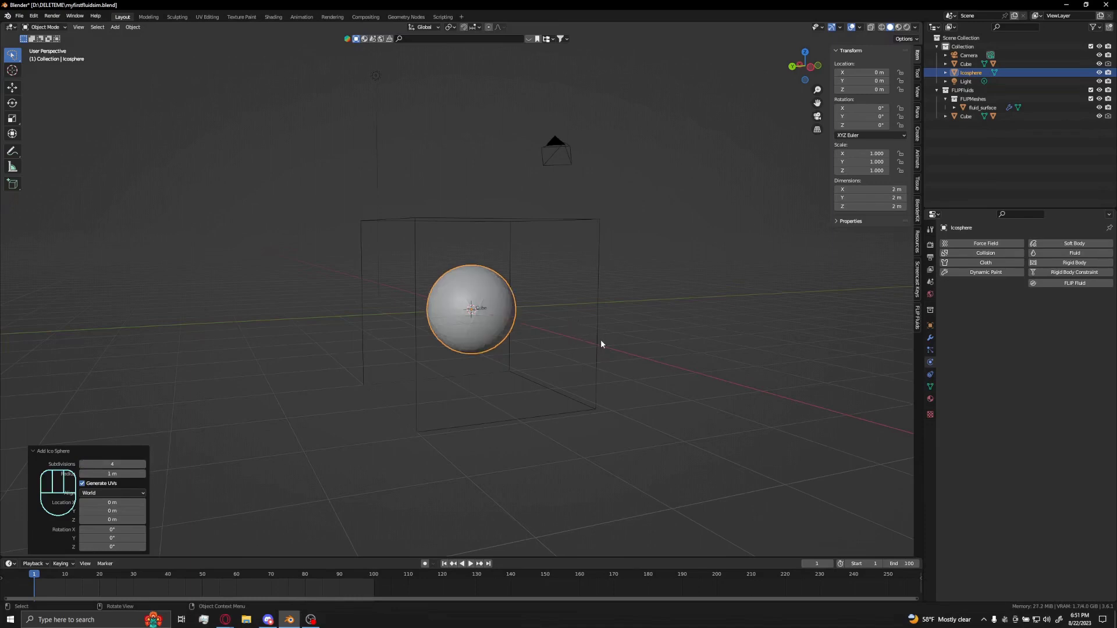
pyautogui.press('g')
pyautogui.press('g')
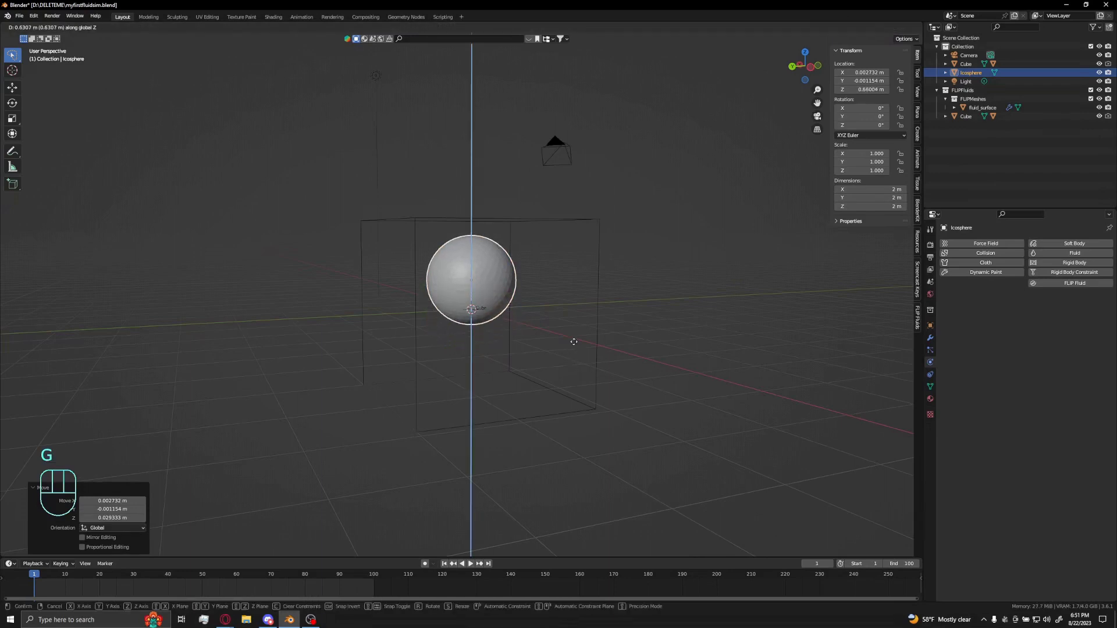
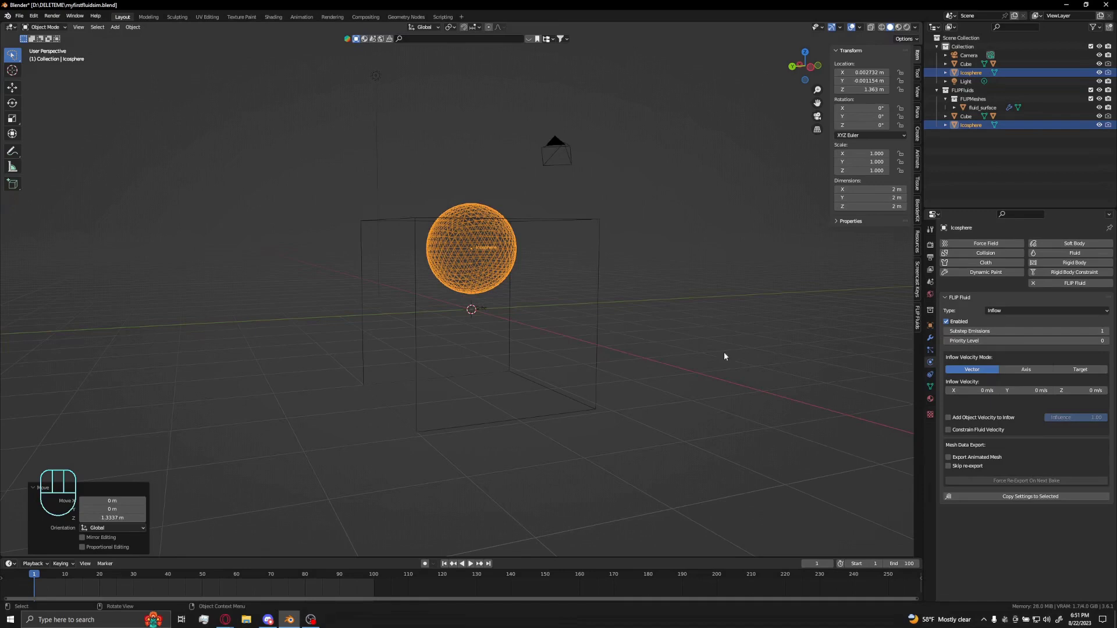
# Add a Suzanne monkey at Z −1 m with a raised Subdivision Surface level.
pyautogui.press('shift+a')
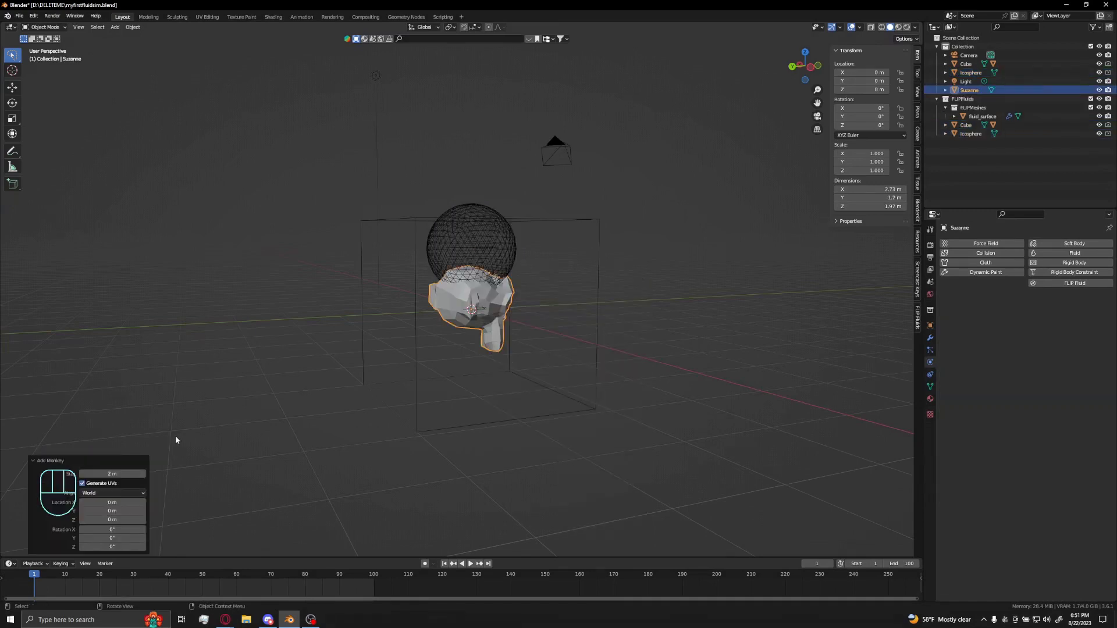
pyautogui.middleClick(649, 342)
pyautogui.press('KP_Decimal')
pyautogui.middleClick(581, 343)
pyautogui.press('g')
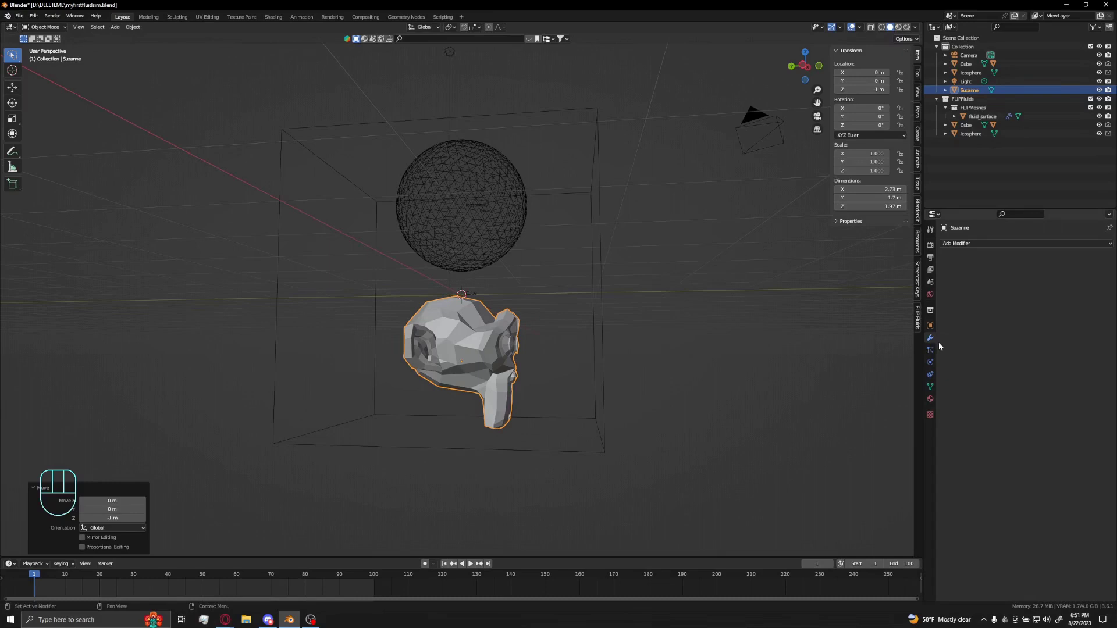
pyautogui.moveTo(970, 244); pyautogui.dragTo(979, 385)
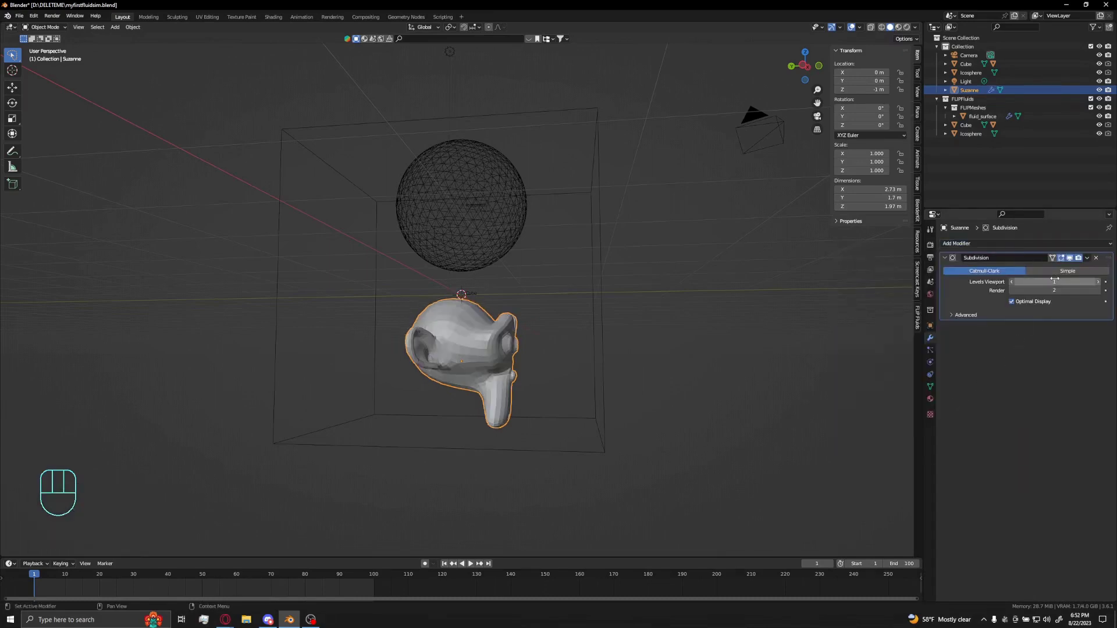
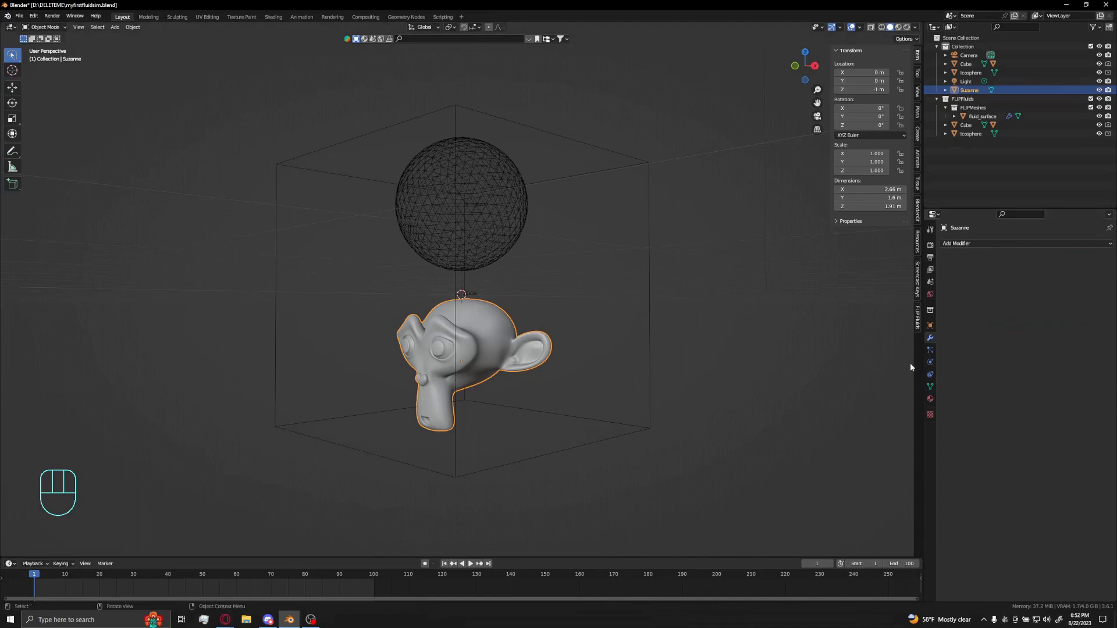
# Give Suzanne FLIP Fluid physics with Type set to Obstacle.
pyautogui.click(935, 363)
pyautogui.click(1055, 288)
pyautogui.moveTo(1044, 311); pyautogui.dragTo(1003, 352)
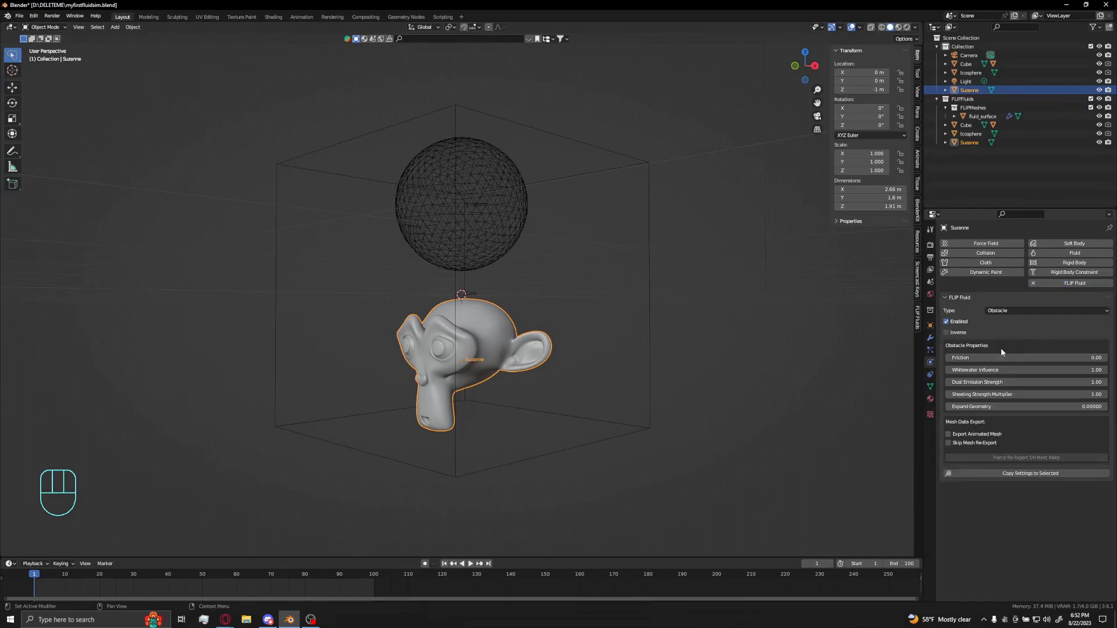
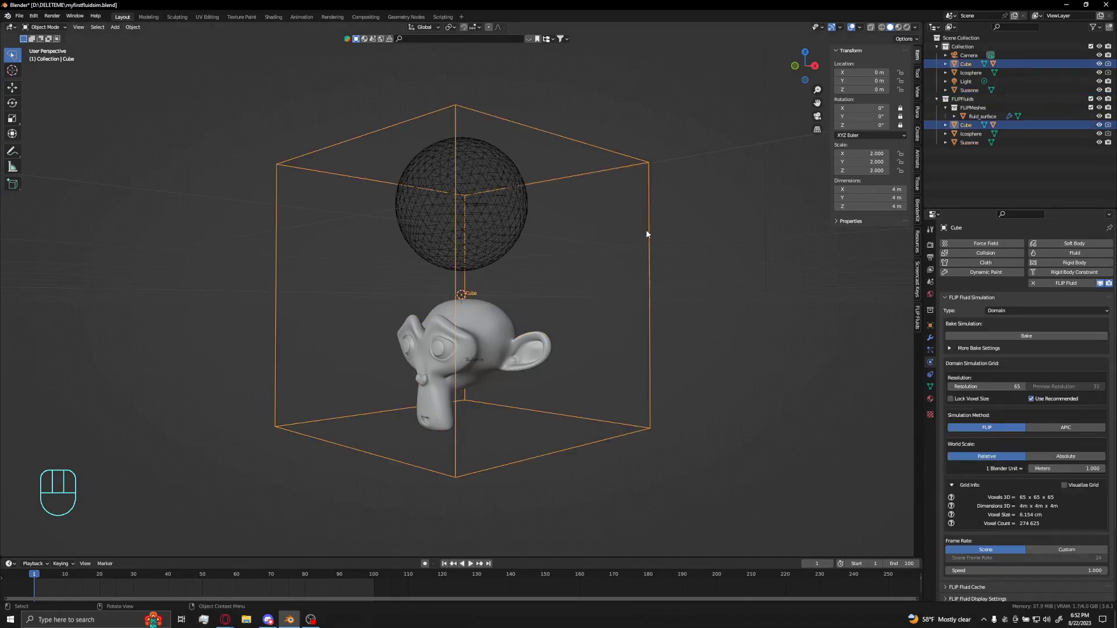
# Start the domain's FLIP Fluids bake and show the FLIP Fluids sidebar tools.
pyautogui.middleClick(726, 254)
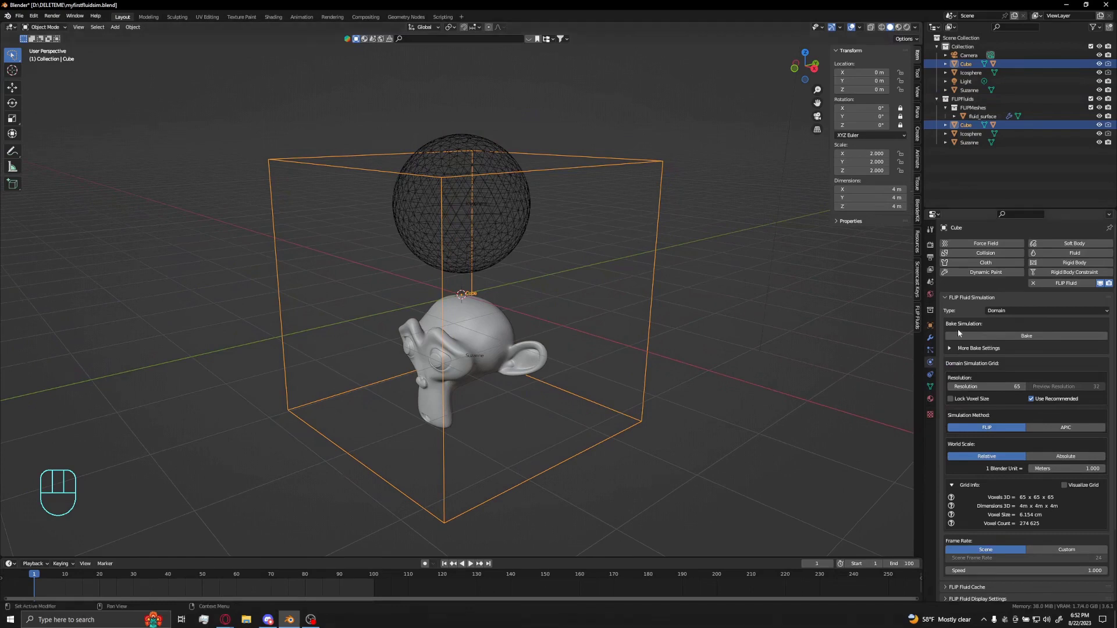
pyautogui.moveTo(971, 338); pyautogui.dragTo(645, 357)
pyautogui.middleClick(619, 349)
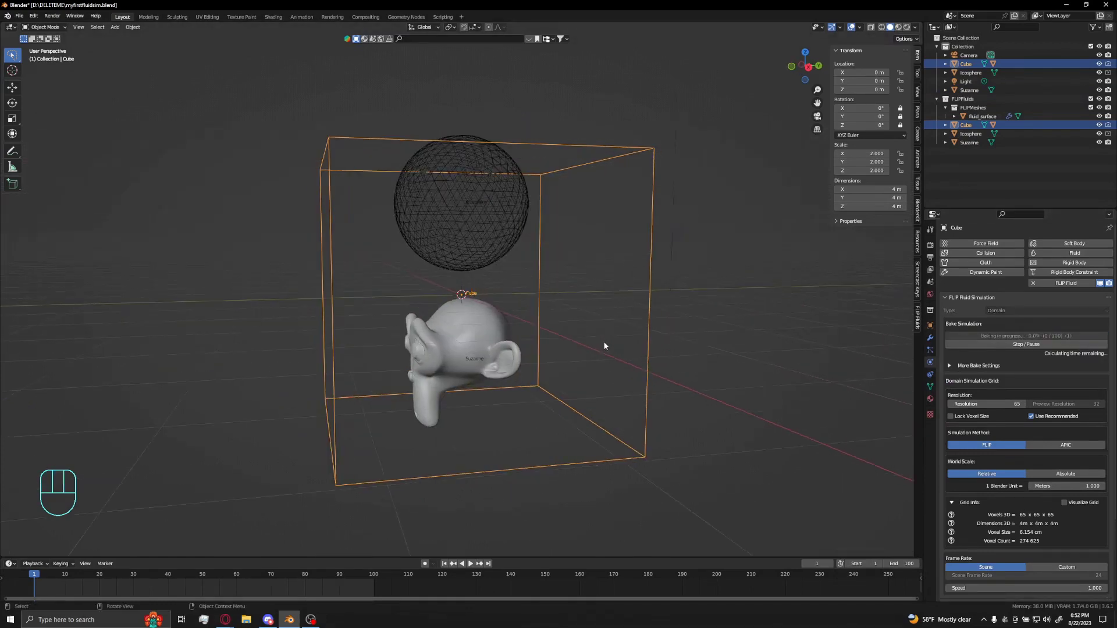
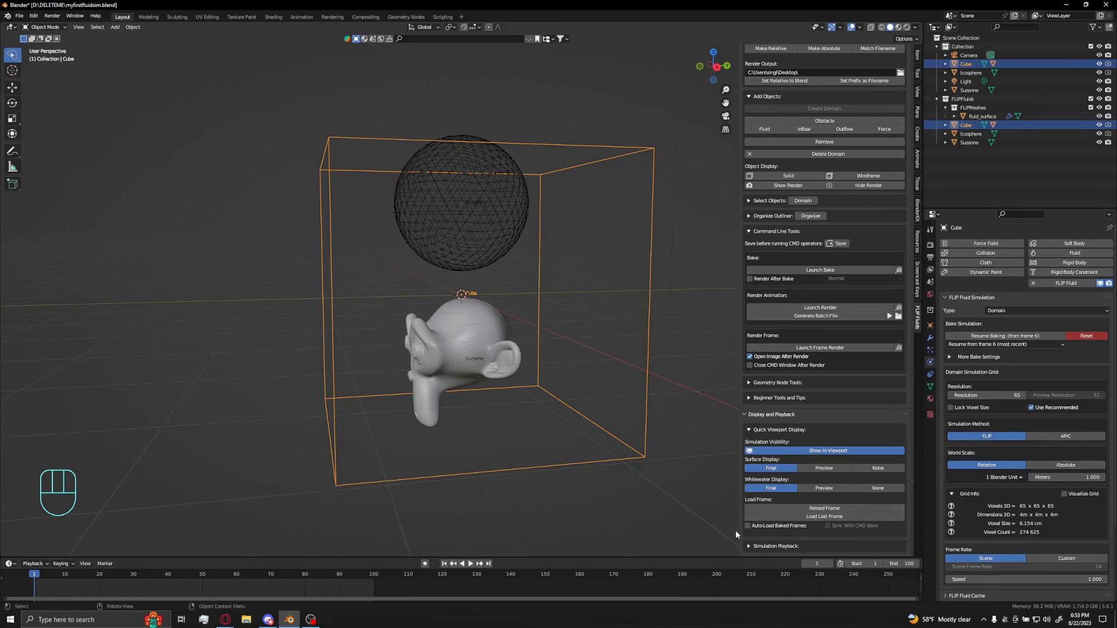
# Turn on Auto-Load Baked Frames and launch the command-line bake.
pyautogui.click(747, 528)
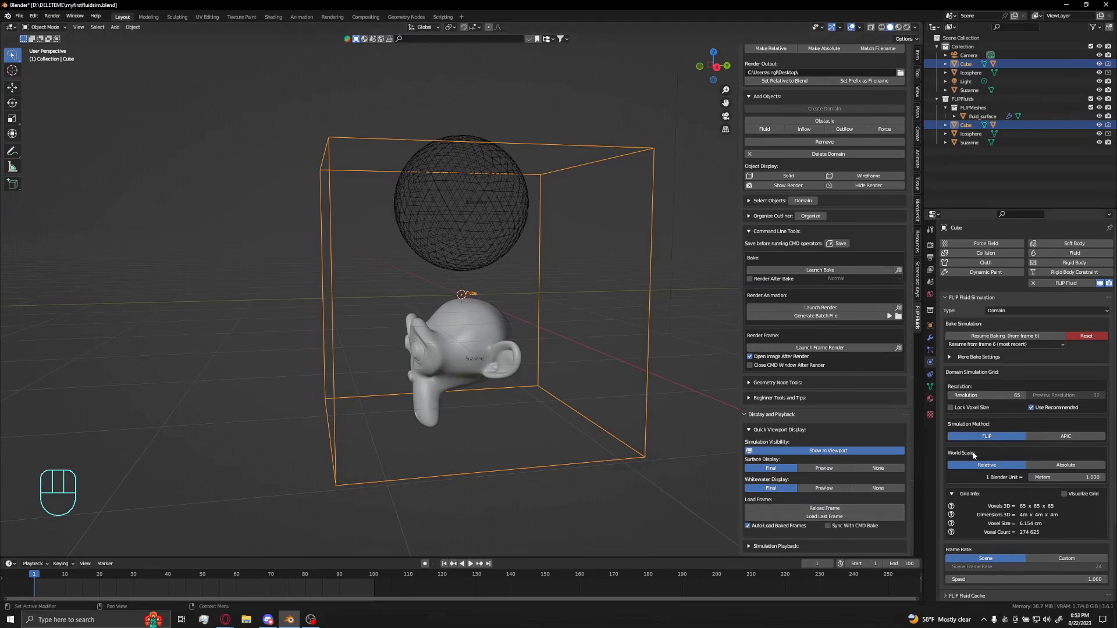
pyautogui.moveTo(1089, 337); pyautogui.dragTo(1088, 336)
pyautogui.click(1034, 338)
pyautogui.middleClick(531, 322)
# Scrub to frame 100 and inspect the water surface filling the domain around Suzanne.
pyautogui.moveTo(645, 358); pyautogui.dragTo(622, 355)
pyautogui.middleClick(630, 370)
pyautogui.middleClick(630, 363)
pyautogui.middleClick(656, 347)
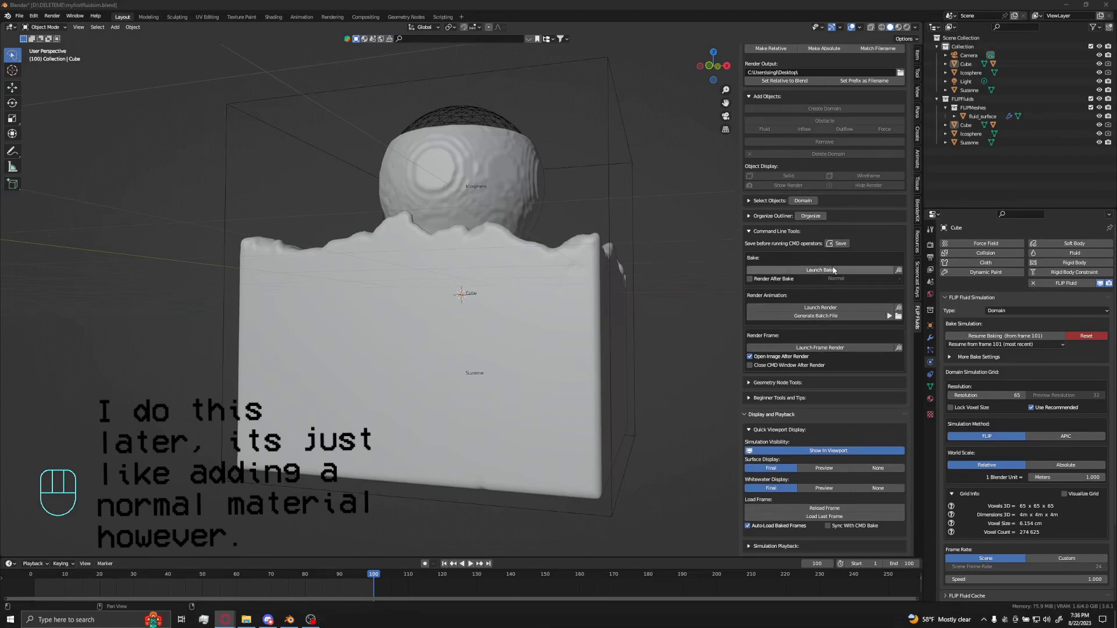
pyautogui.middleClick(623, 299)
pyautogui.middleClick(608, 306)
pyautogui.moveTo(608, 285); pyautogui.dragTo(608, 305)
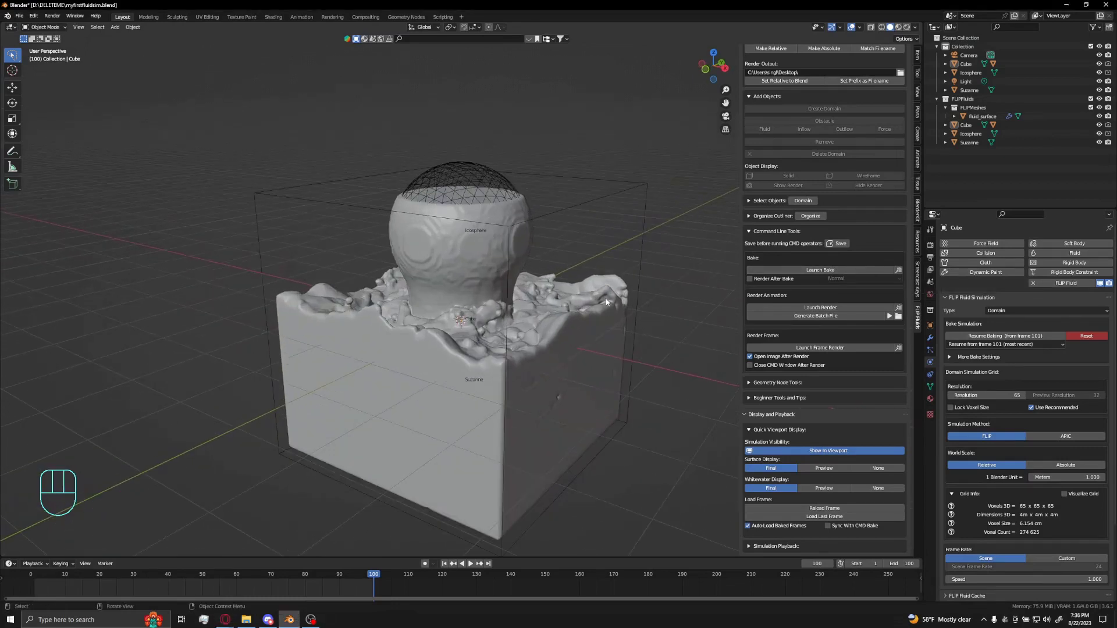
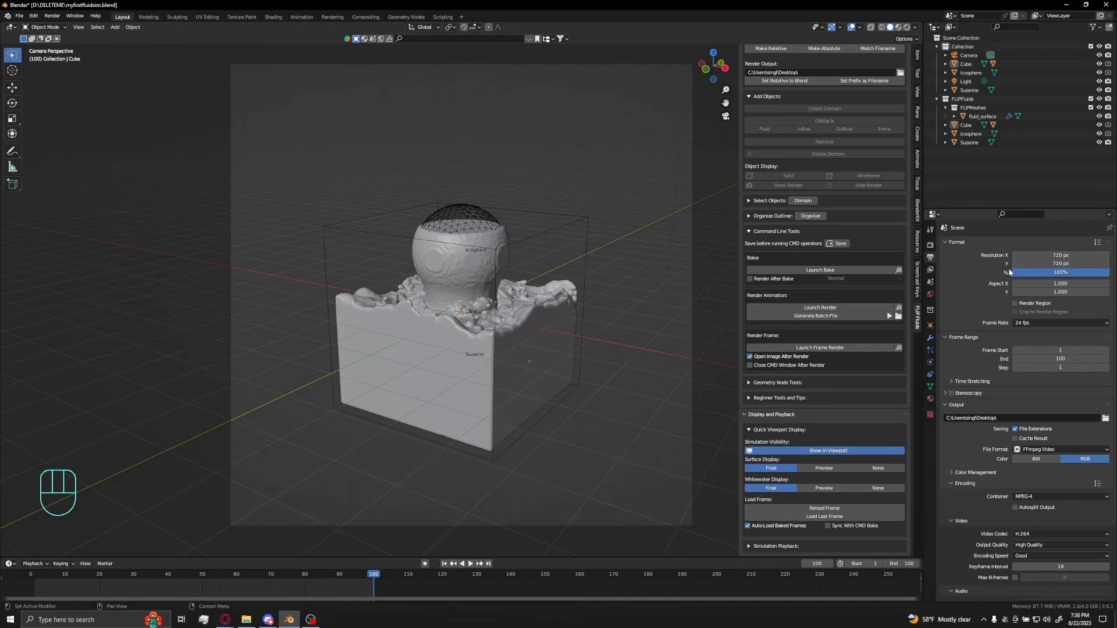
# Set render output to 720×720 PNG images in Output Properties.
pyautogui.click(934, 247)
pyautogui.moveTo(1027, 246); pyautogui.dragTo(1031, 259)
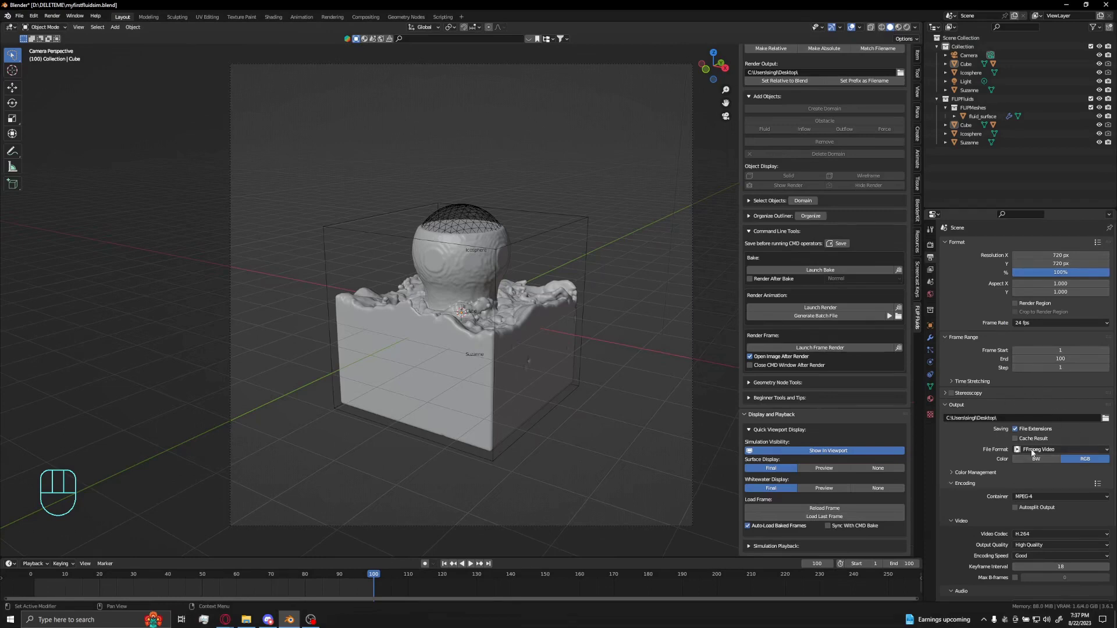
pyautogui.moveTo(1033, 453); pyautogui.dragTo(957, 495)
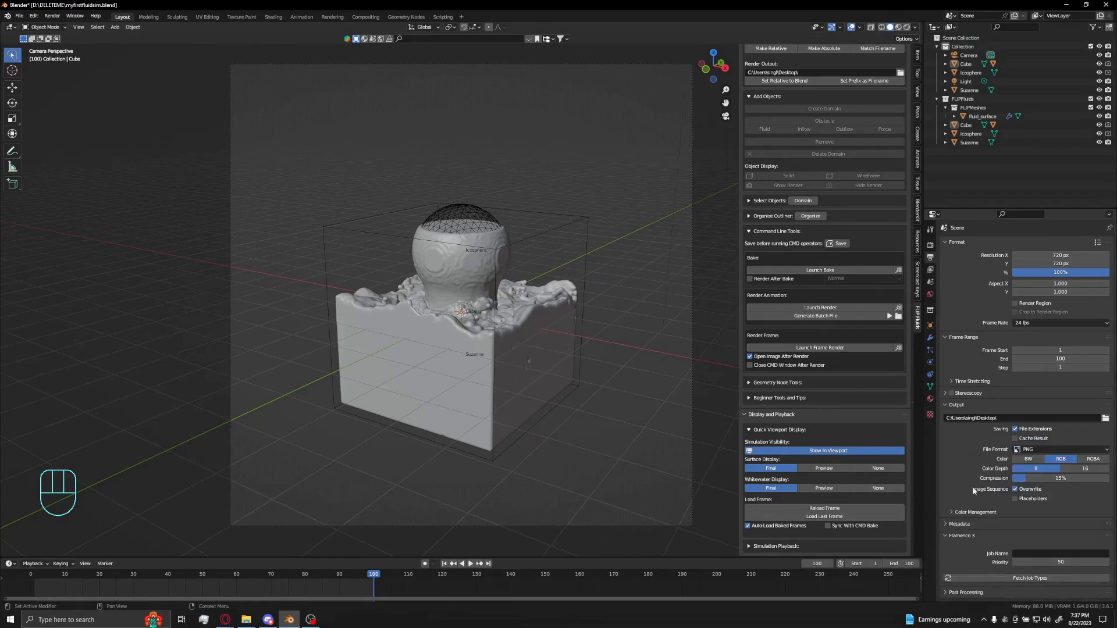